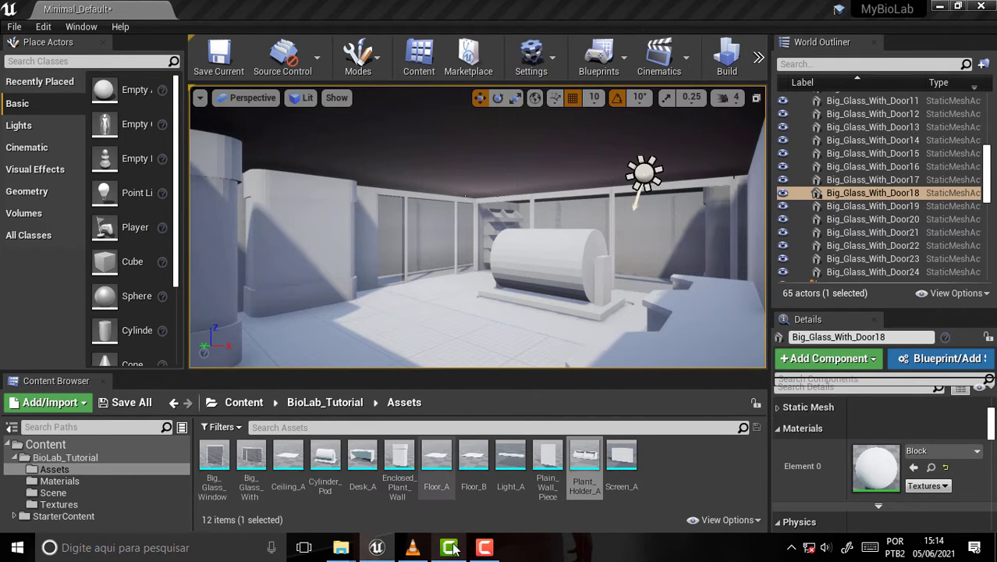
# Look over the BioLab blockout level in the viewport before bringing up the Part 7 video.
pyautogui.write('gg')
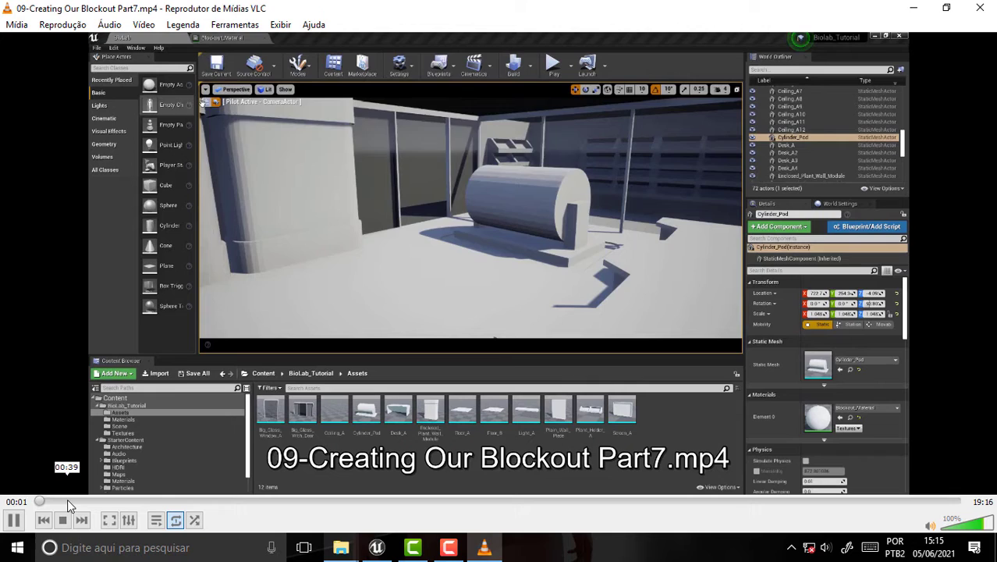
# Skim forward through the Part 7 tutorial on the seek bar up to the lighting section.
pyautogui.rightClick(301, 501)
pyautogui.write('wew')
pyautogui.click(424, 510)
pyautogui.press('ctrl+v')
pyautogui.click(518, 500)
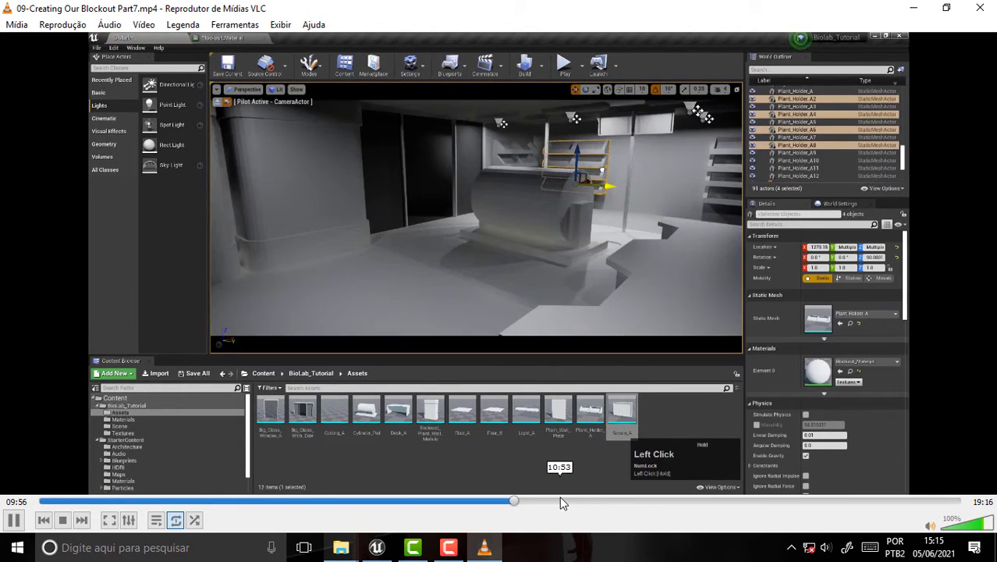
pyautogui.press('Tab')
pyautogui.click(634, 497)
# Skip ahead to near the end of the Part 7 video, then switch to the tutorial video folder.
pyautogui.press('d')
pyautogui.moveTo(734, 497); pyautogui.dragTo(792, 504)
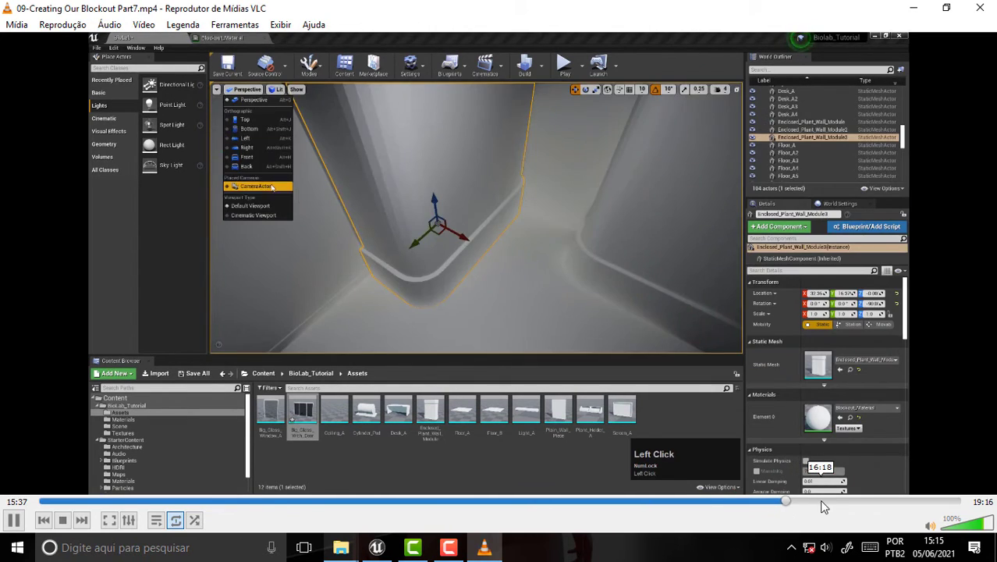
pyautogui.write('asadd')
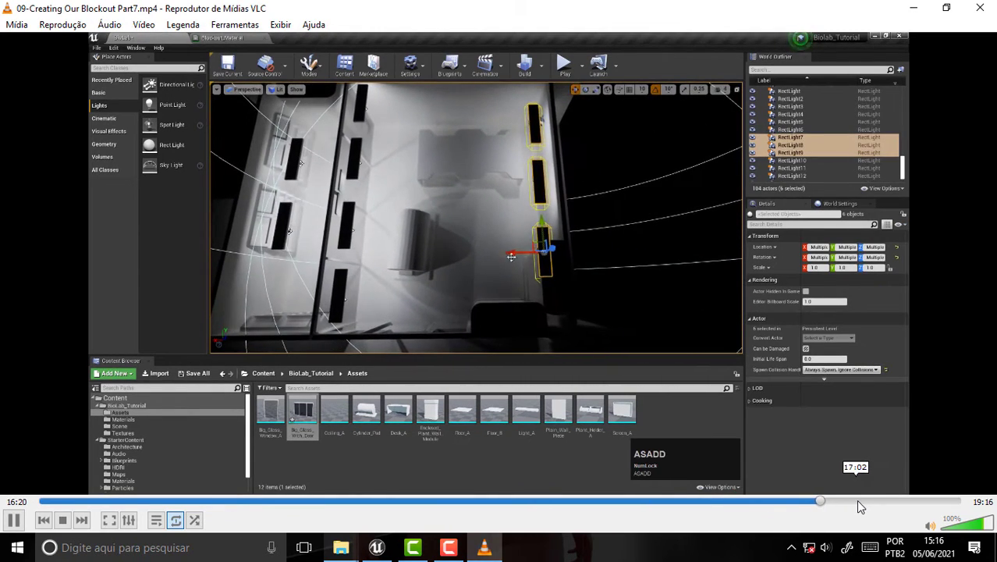
pyautogui.click(864, 502)
pyautogui.write('ADWD')
pyautogui.press('a')
pyautogui.press('Caps_Lock')
# Browse the FlippedNormals course folder to locate 10-Creating Our Blockout Part8.mp4.
pyautogui.rightClick(918, 501)
pyautogui.scroll(3)
pyautogui.scroll(-3)
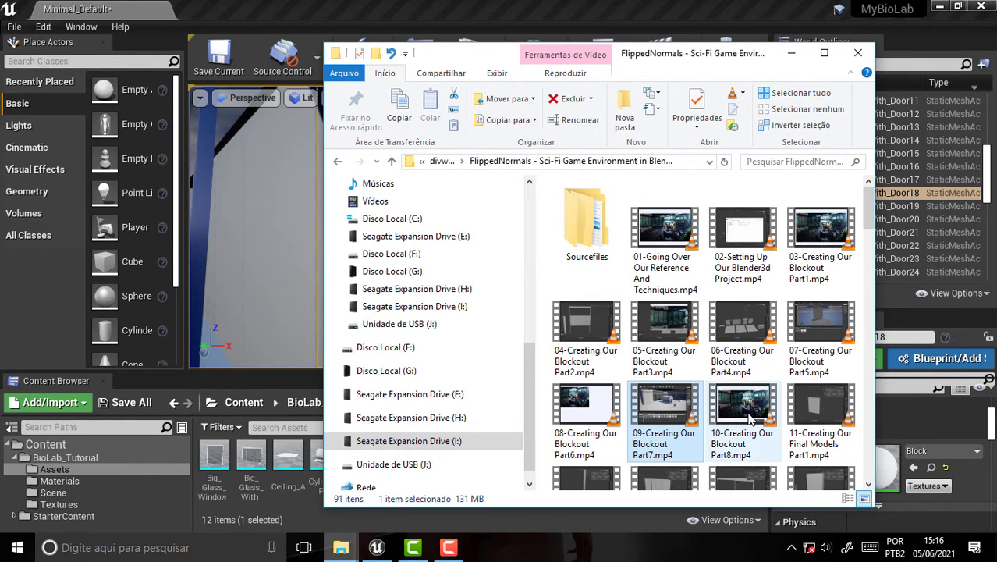
# Skim forward through the opening minutes of the Part 8 tutorial on the seek bar.
pyautogui.rightClick(720, 347)
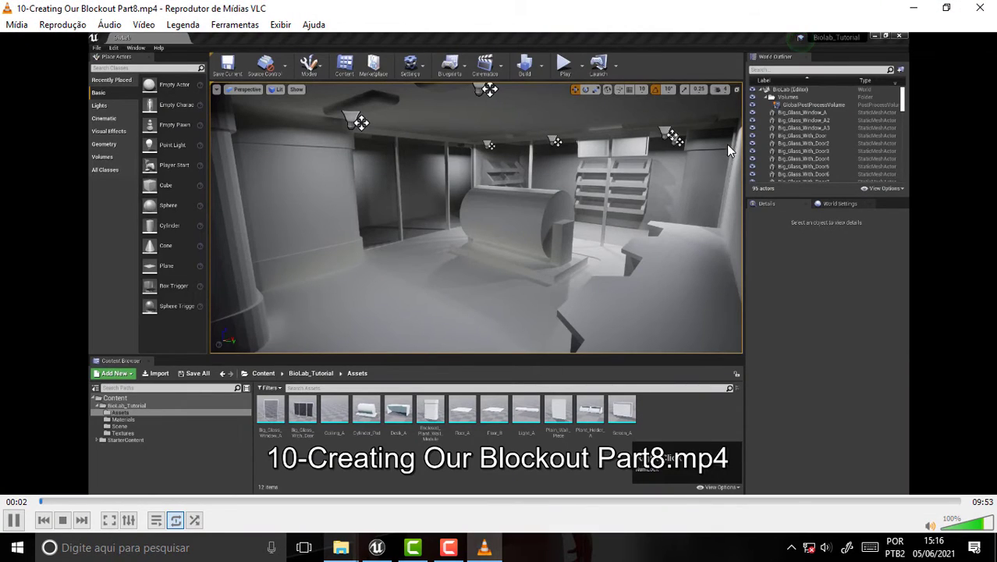
pyautogui.rightClick(226, 464)
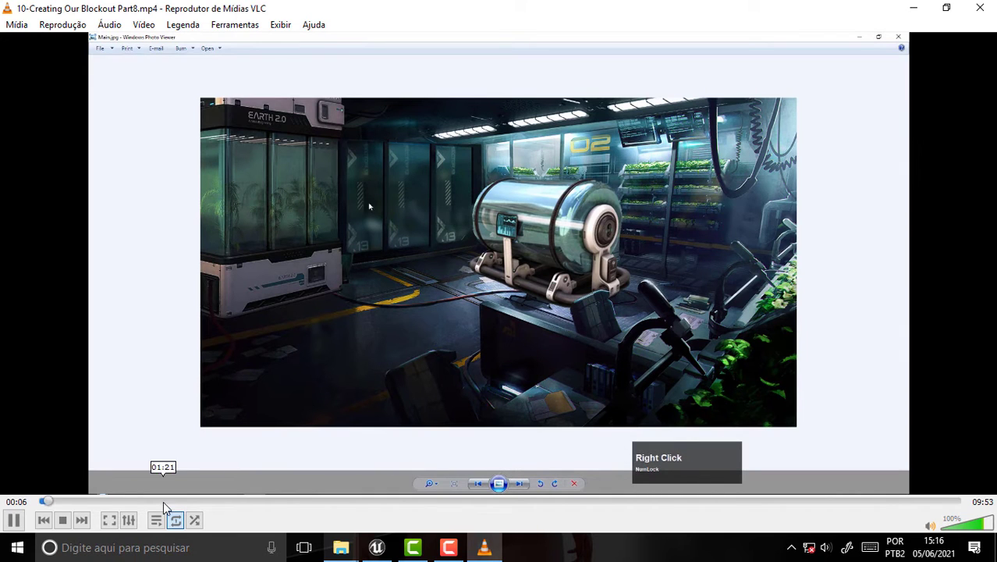
pyautogui.middleClick(83, 502)
pyautogui.scroll(3)
pyautogui.middleClick(185, 504)
pyautogui.press('Tab')
pyautogui.rightClick(252, 506)
pyautogui.middleClick(267, 505)
# Skip further ahead in the Part 8 video toward the five-and-a-half-minute mark.
pyautogui.write('WWQS')
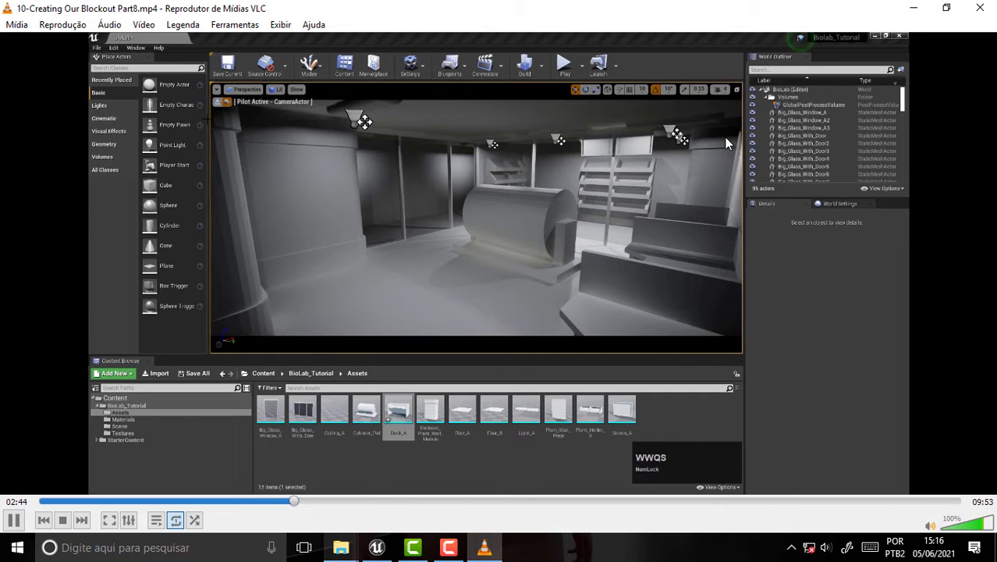
pyautogui.rightClick(729, 252)
pyautogui.write('wad')
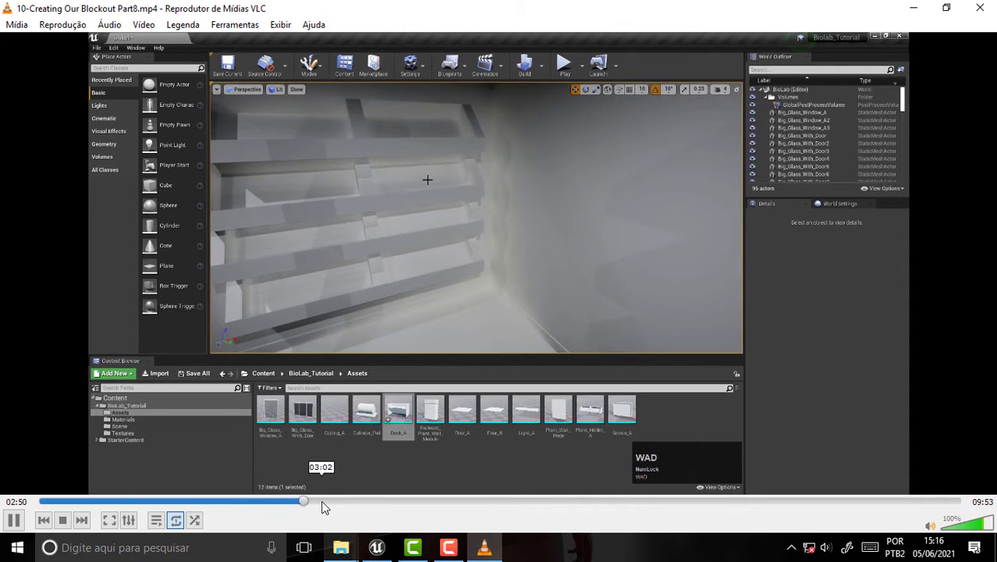
pyautogui.press('c')
pyautogui.press('ctrl+v')
pyautogui.scroll(3)
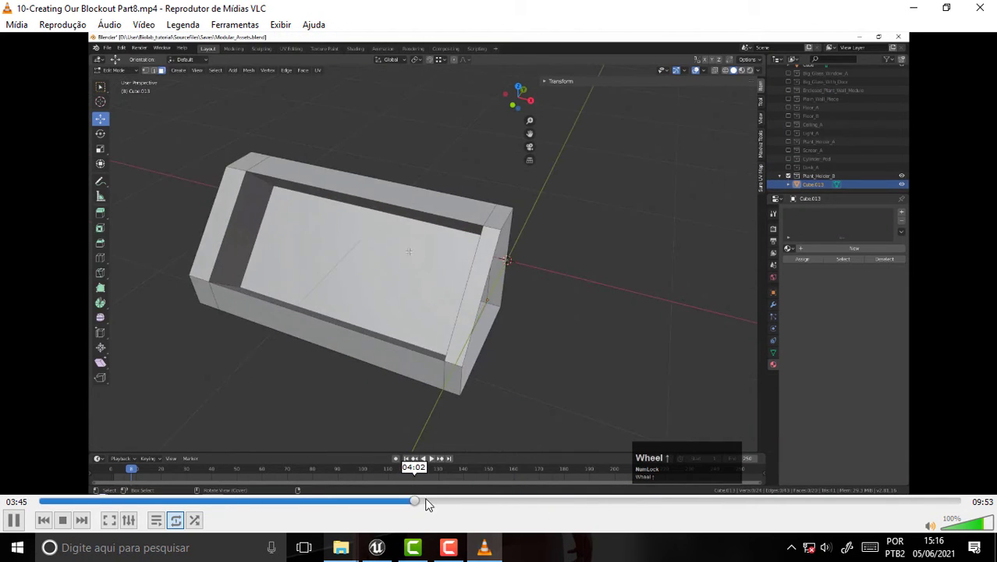